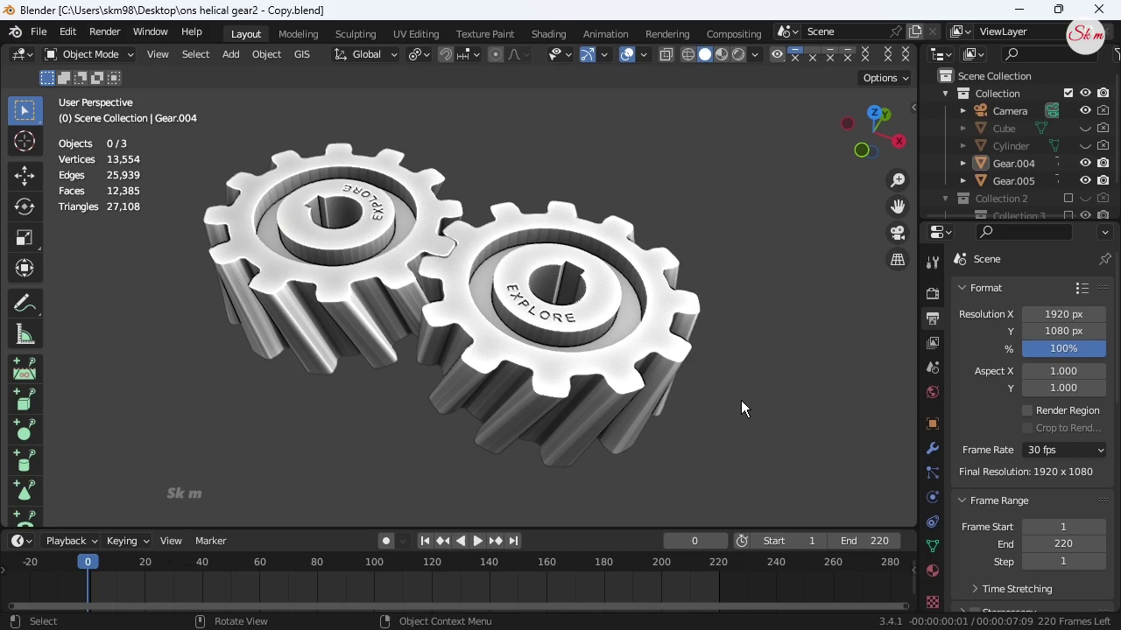
Step: Orbit the view slightly around the two EXPLORE gears
{"action": "left_click", "coordinate": [746, 406]}
{"action": "middle_click", "coordinate": [746, 406]}
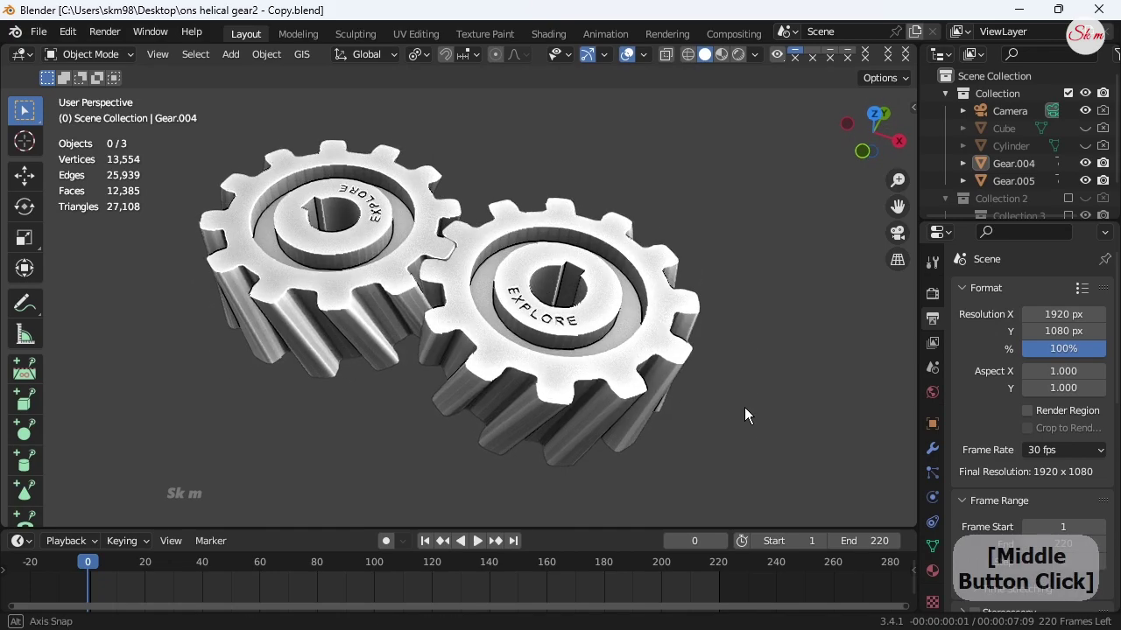
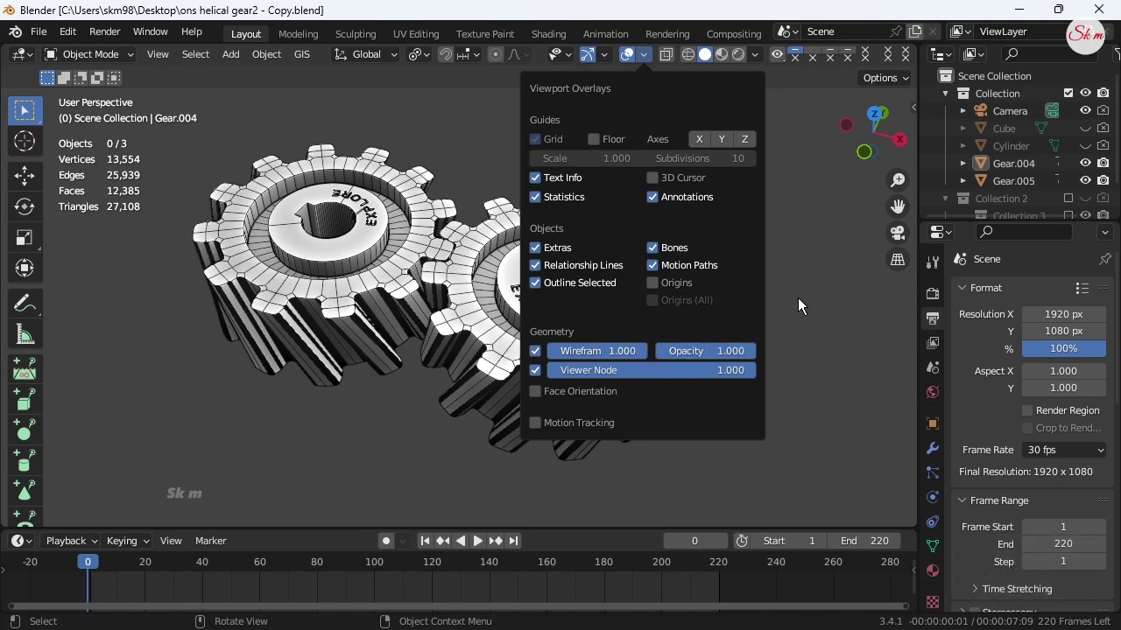
Step: Look through the scene camera to frame both wireframe-overlaid gears
{"action": "left_click", "coordinate": [802, 302]}
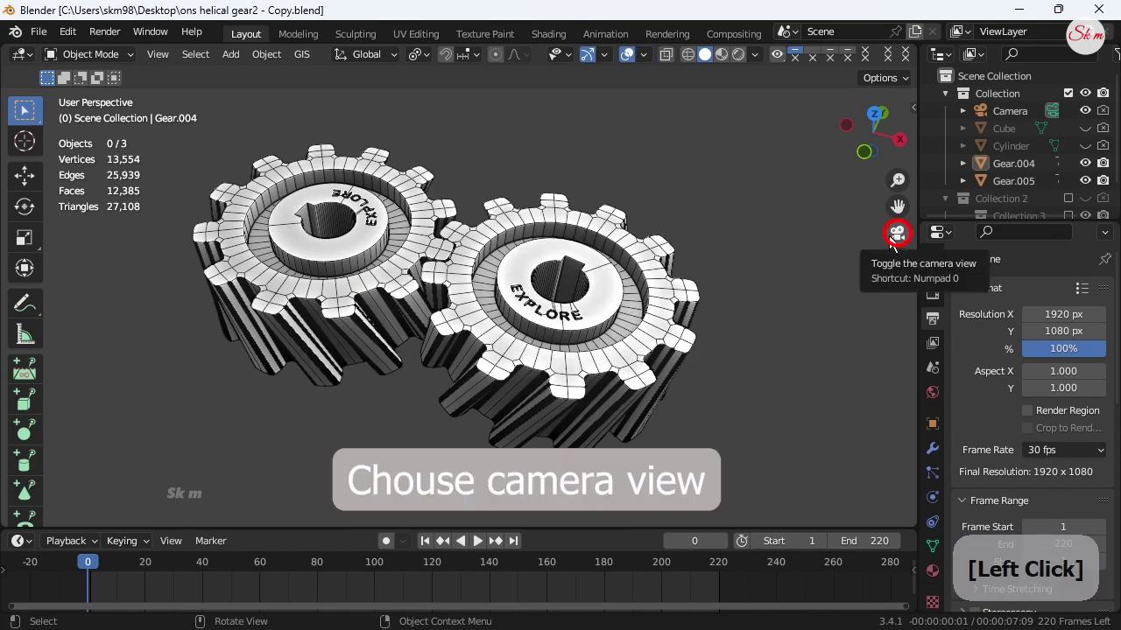
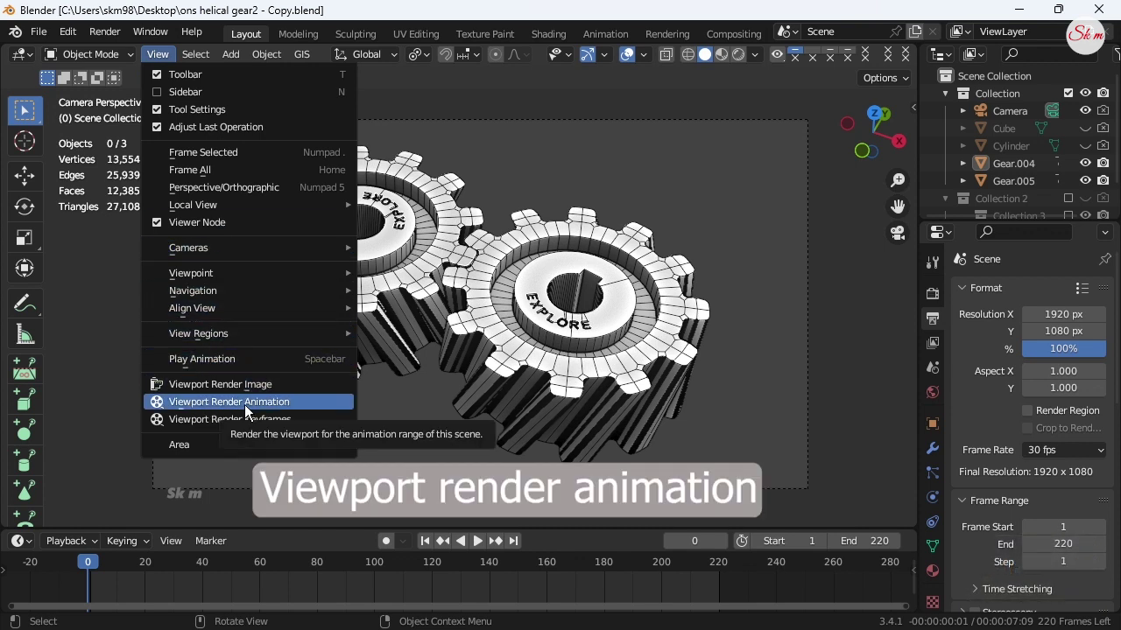
Step: Render the gear animation from the viewport, dismiss the result and minimize Blender
{"action": "left_click", "coordinate": [249, 409]}
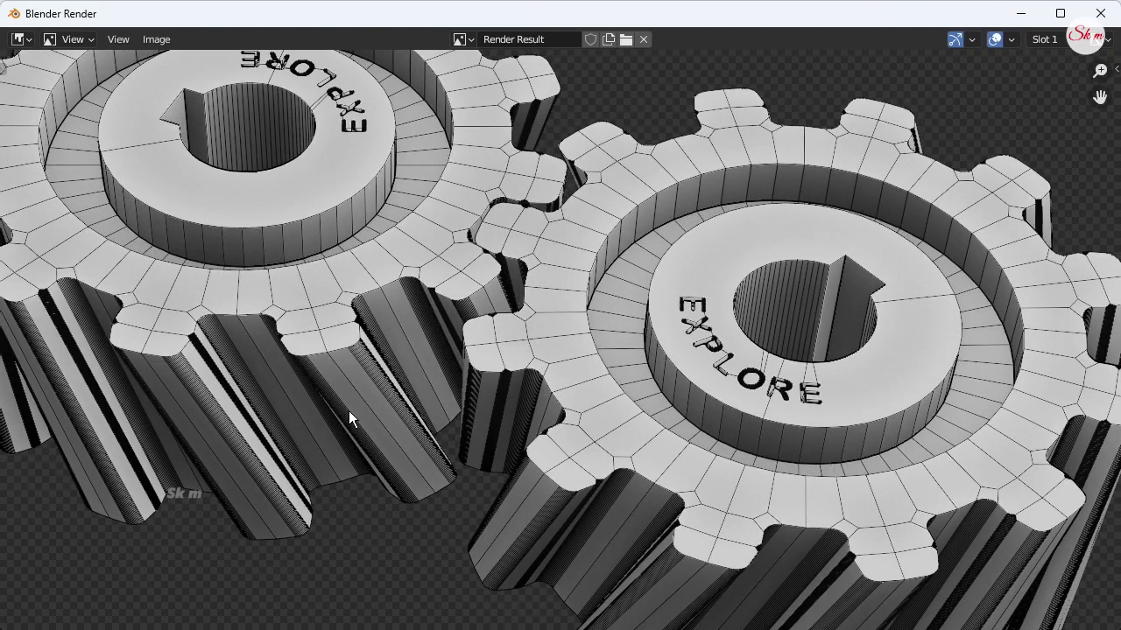
{"action": "left_click", "coordinate": [1033, 16]}
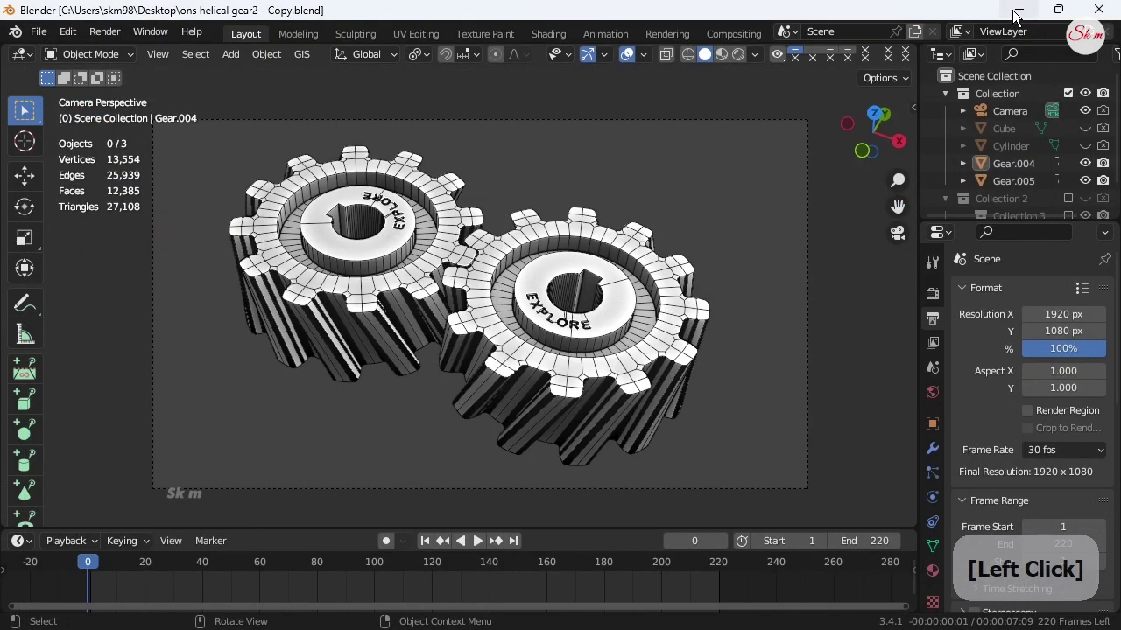
{"action": "left_click", "coordinate": [115, 303]}
Step: Play the rendered gear animation video in Media Player
{"action": "right_click", "coordinate": [95, 315]}
{"action": "right_click", "coordinate": [134, 323]}
{"action": "left_click", "coordinate": [135, 324]}
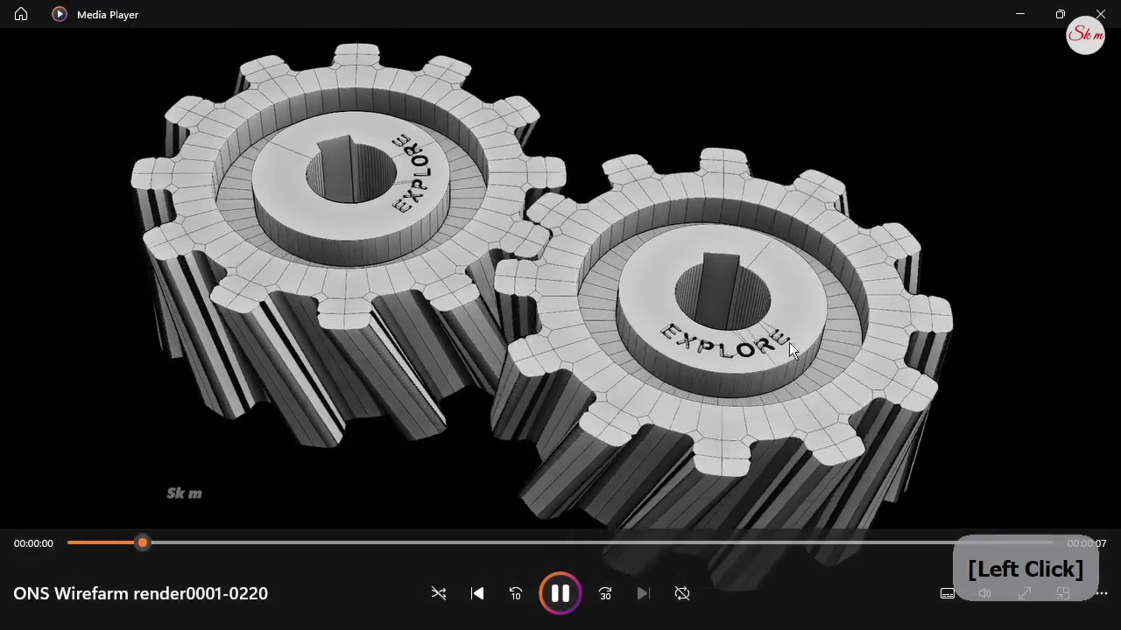